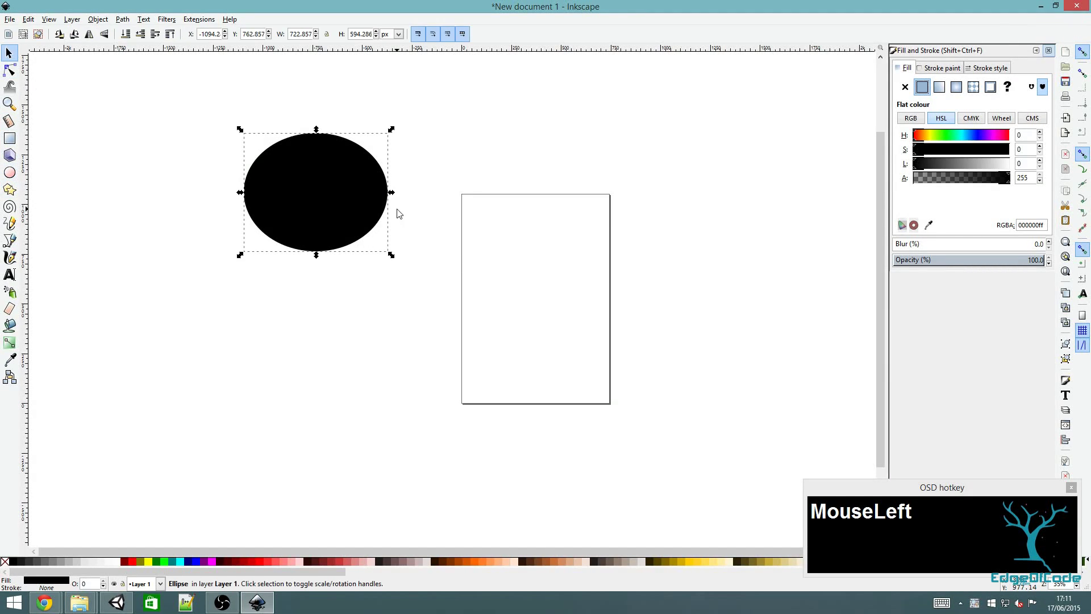
# Delete the black oval, leaving the page blank
pyautogui.press('Delete')
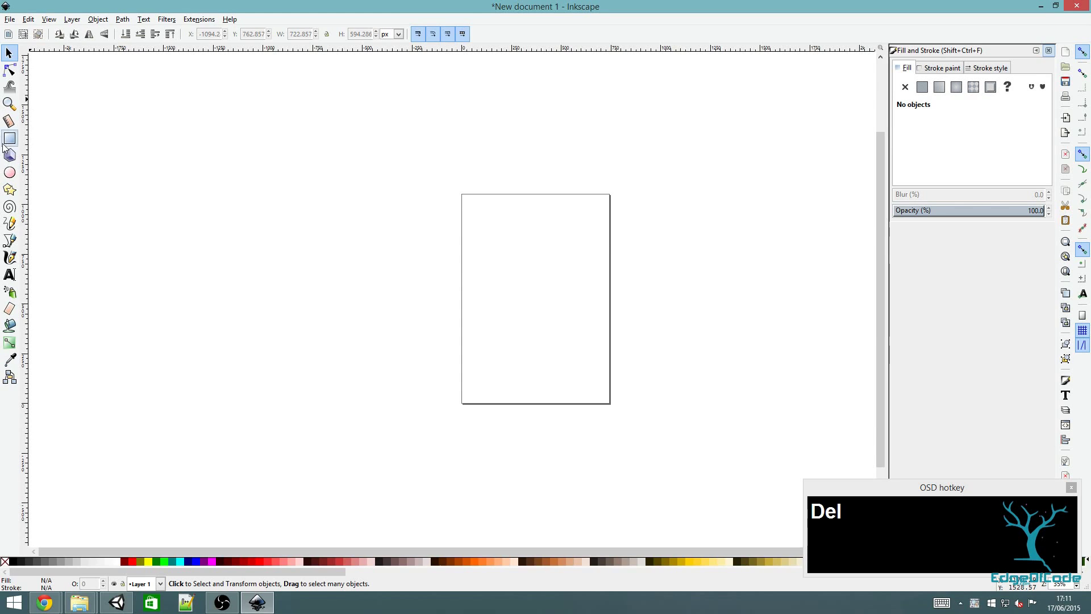
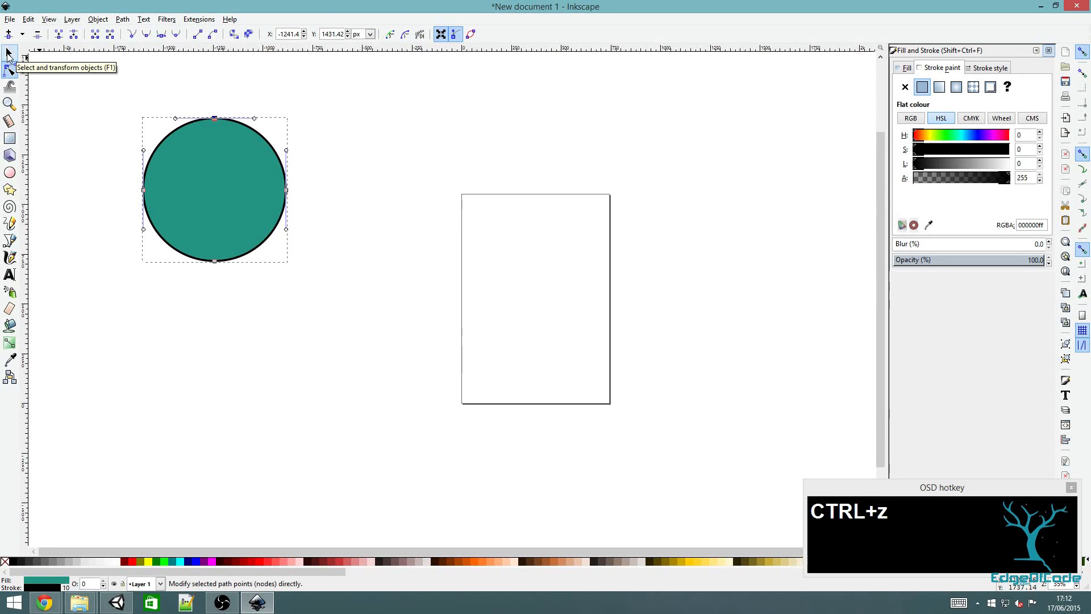
# Push the teal circle's outline into a lumpy, irregular blob shape
pyautogui.moveTo(13, 54); pyautogui.dragTo(95, 94)
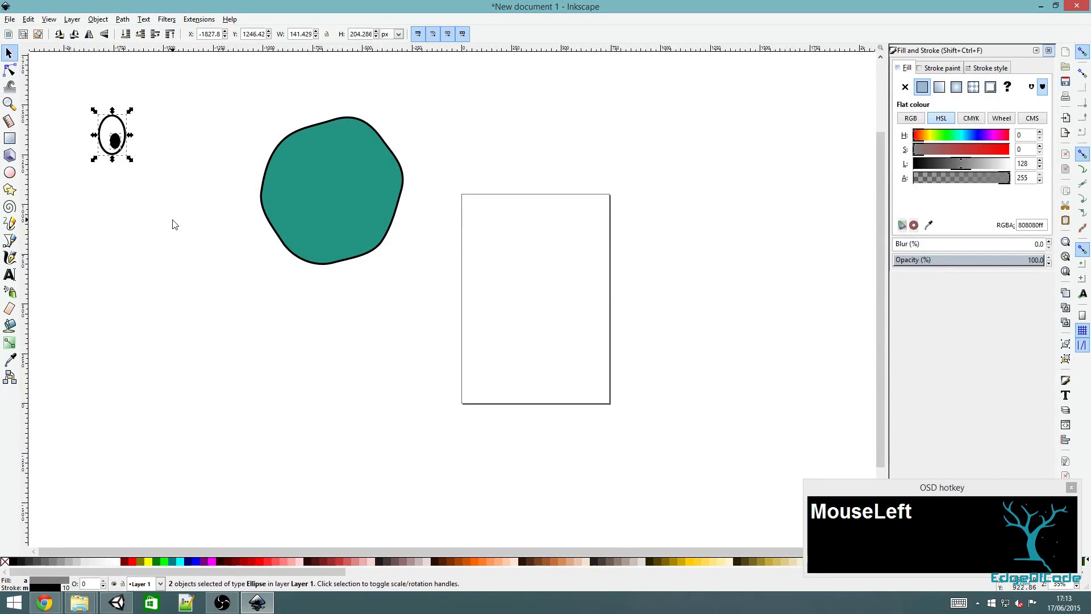
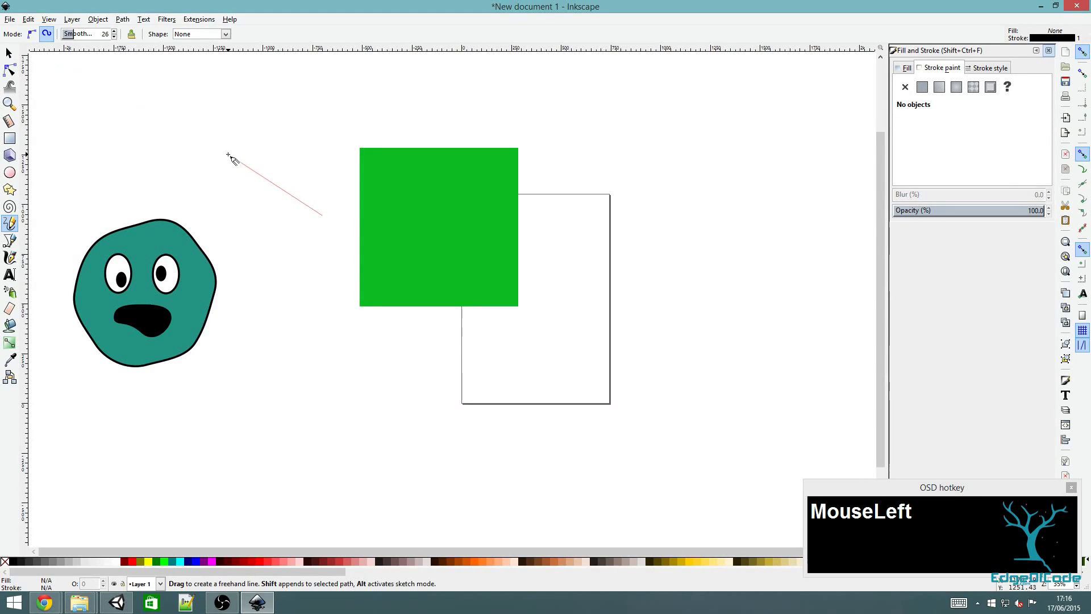
# Undo twice to discard the stray straight line left of the green square
pyautogui.press('ctrl+z')
pyautogui.press('ctrl+z')
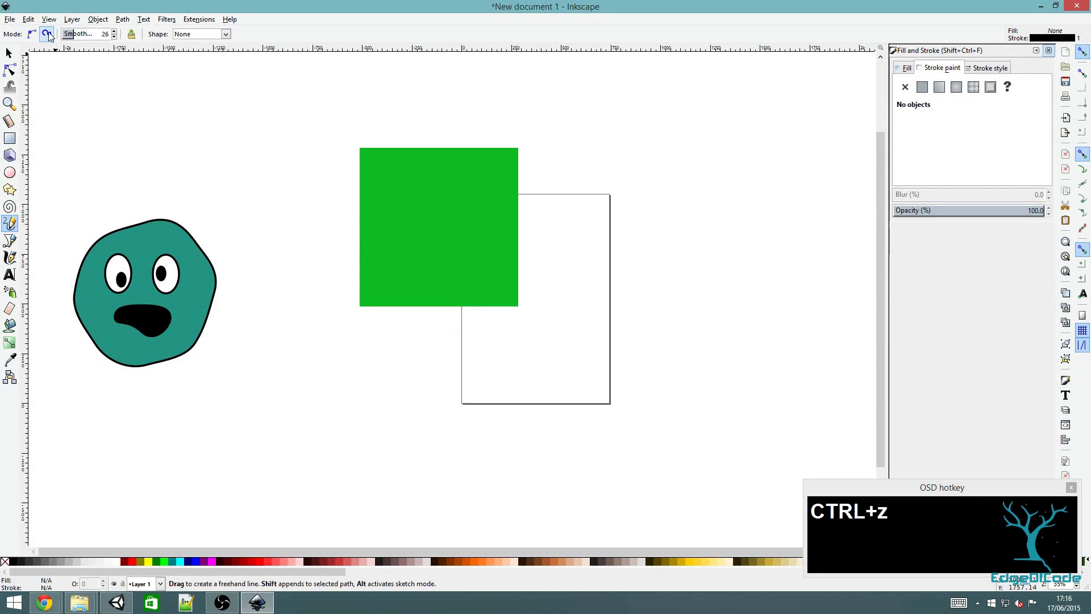
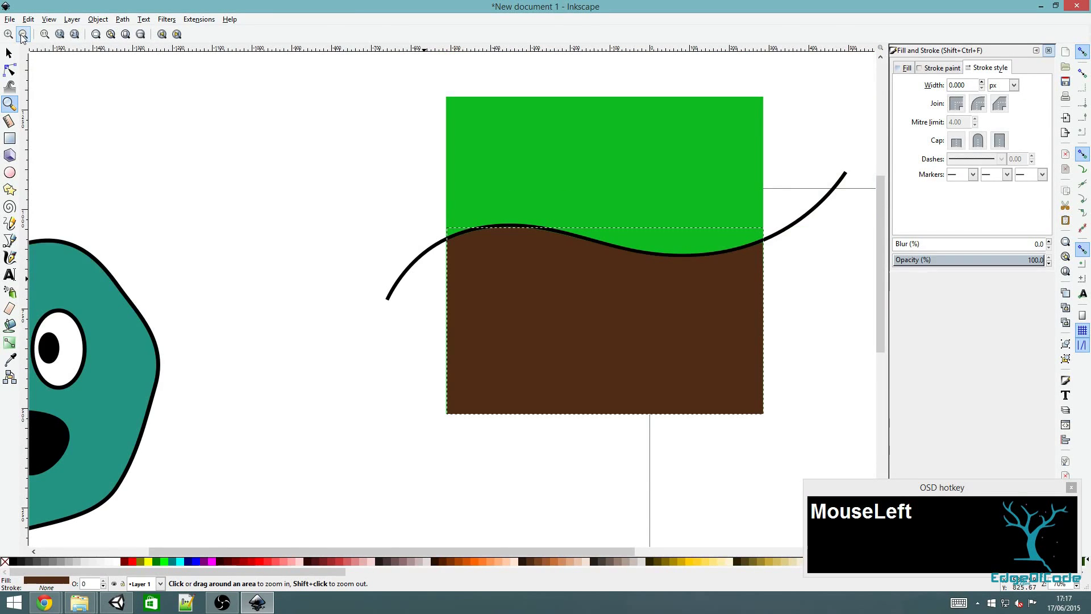
# Undo the brown fill and brown ground shape, keeping the black wavy line across the square
pyautogui.press('ctrl+z')
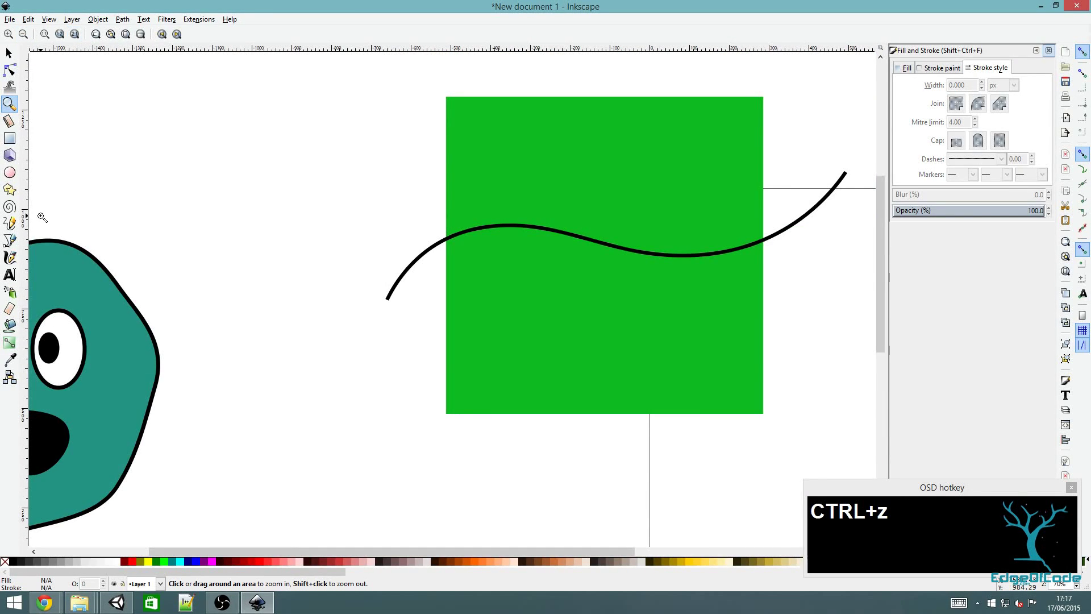
pyautogui.click(8, 328)
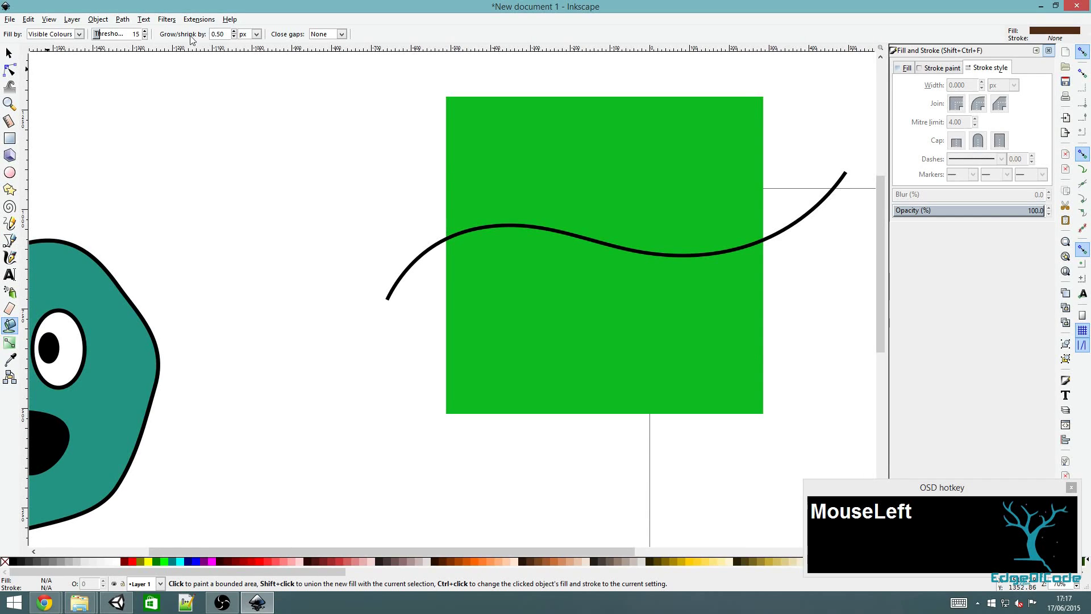
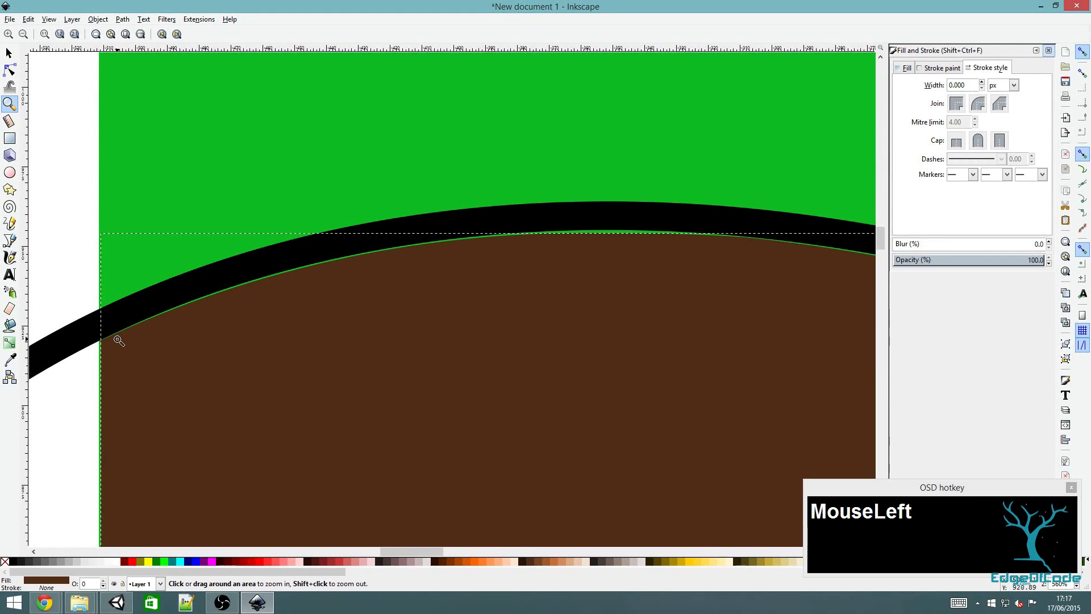
pyautogui.press('ctrl+z')
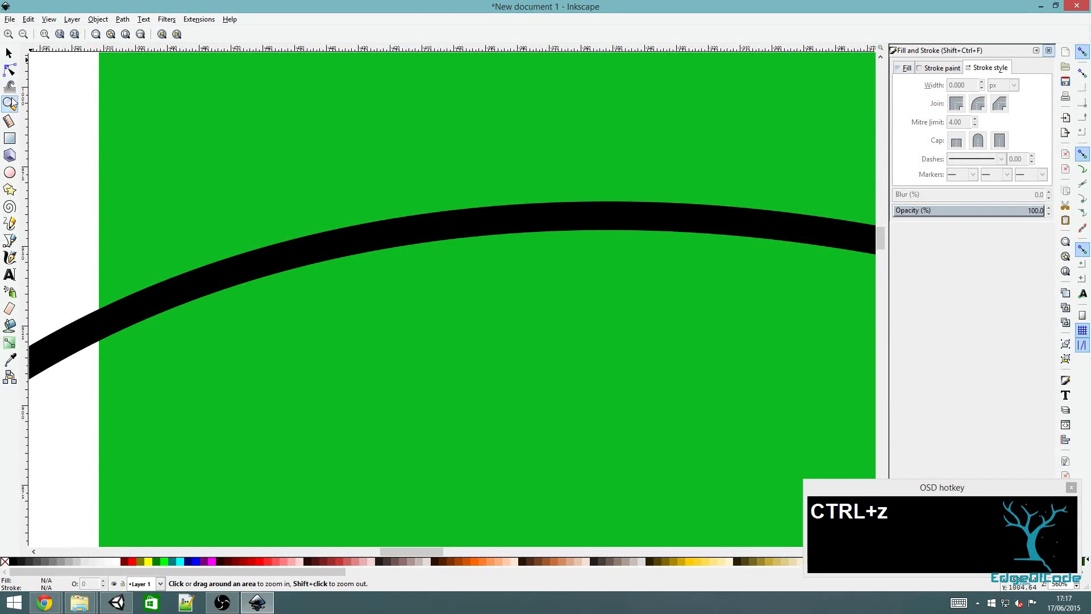
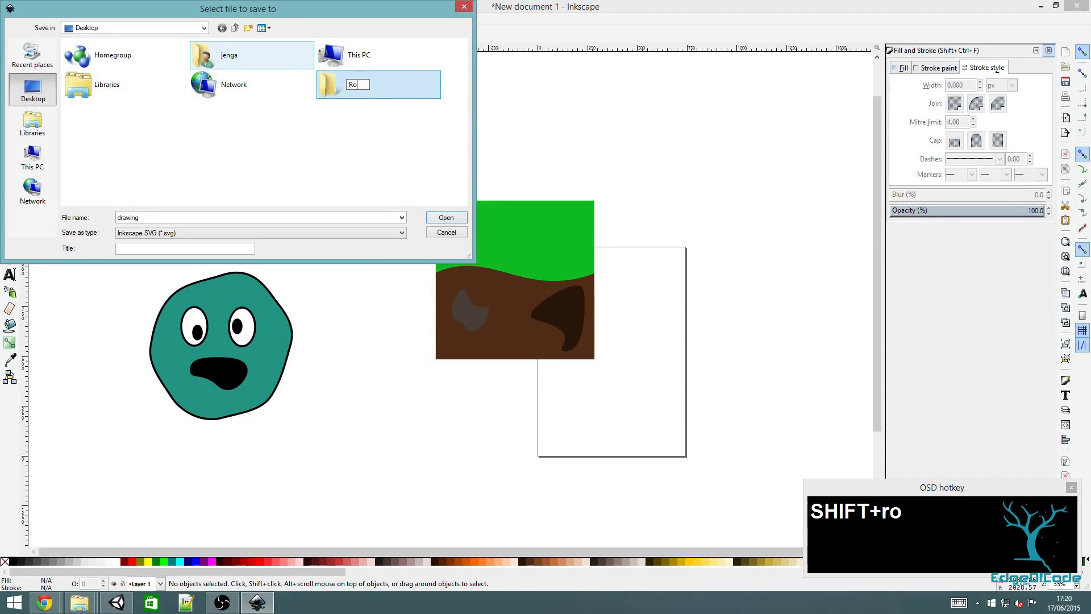
# Create a Roller folder on the Desktop and save the drawing there as RollerInk.svg
pyautogui.write('ol')
pyautogui.press('BackSpace')
pyautogui.write('Backspaceller')
pyautogui.press('Return')
pyautogui.click(361, 90)
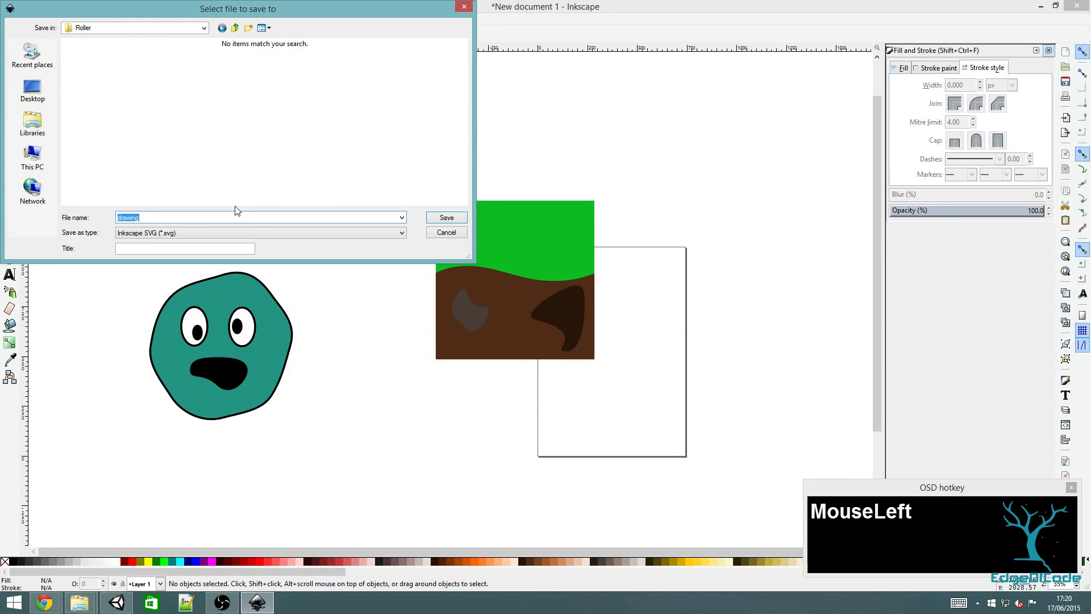
pyautogui.write('RollerInk')
pyautogui.press('Return')
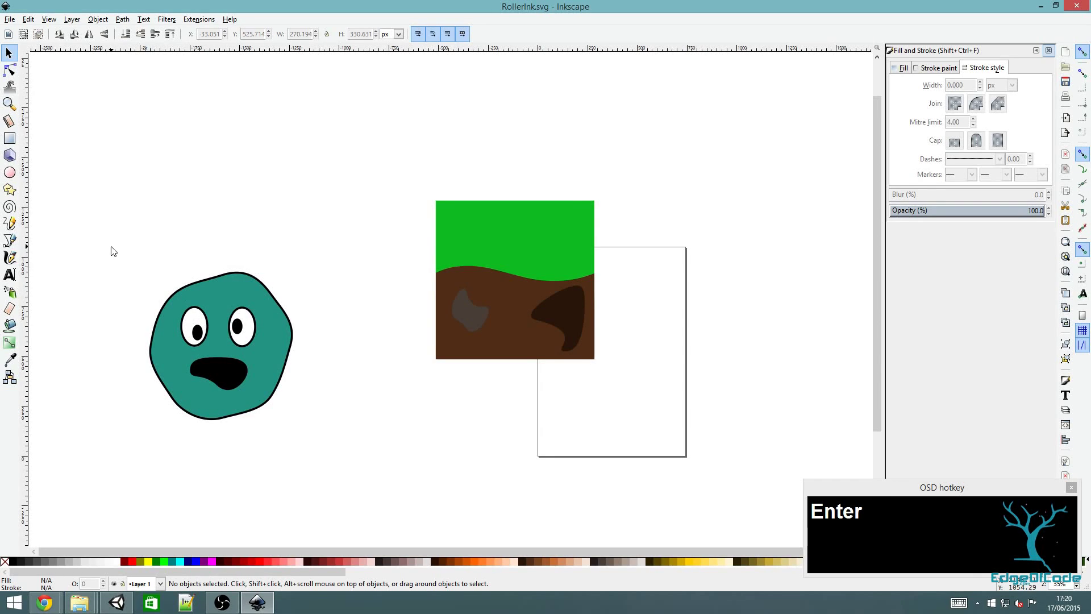
# Set the PNG export width to 512 pixels and name the export file character
pyautogui.moveTo(15, 56); pyautogui.dragTo(940, 124)
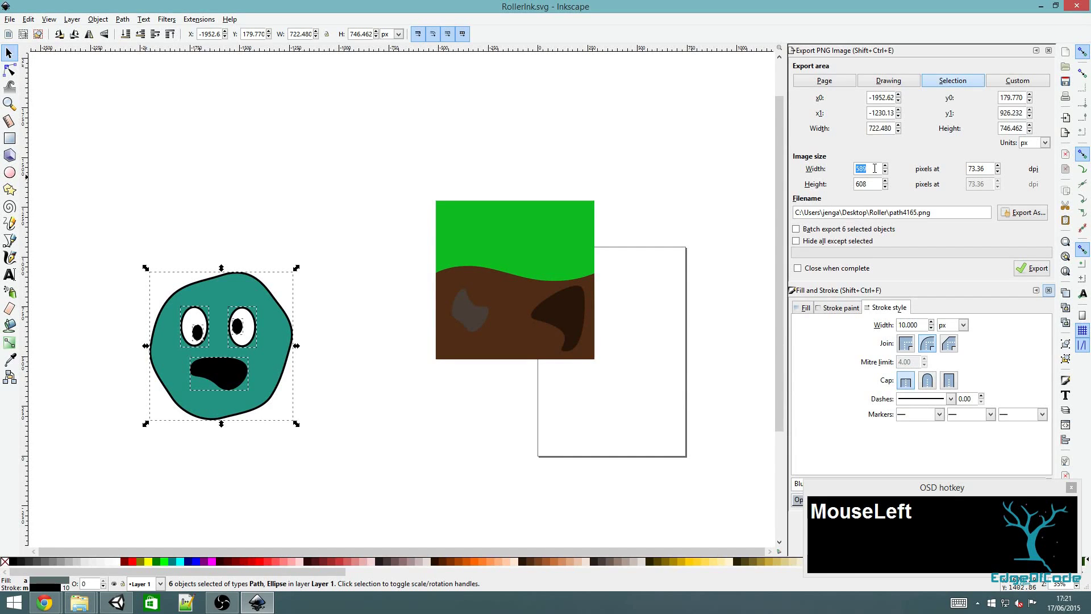
pyautogui.press('KP_5')
pyautogui.press('KP_1')
pyautogui.press('KP_2')
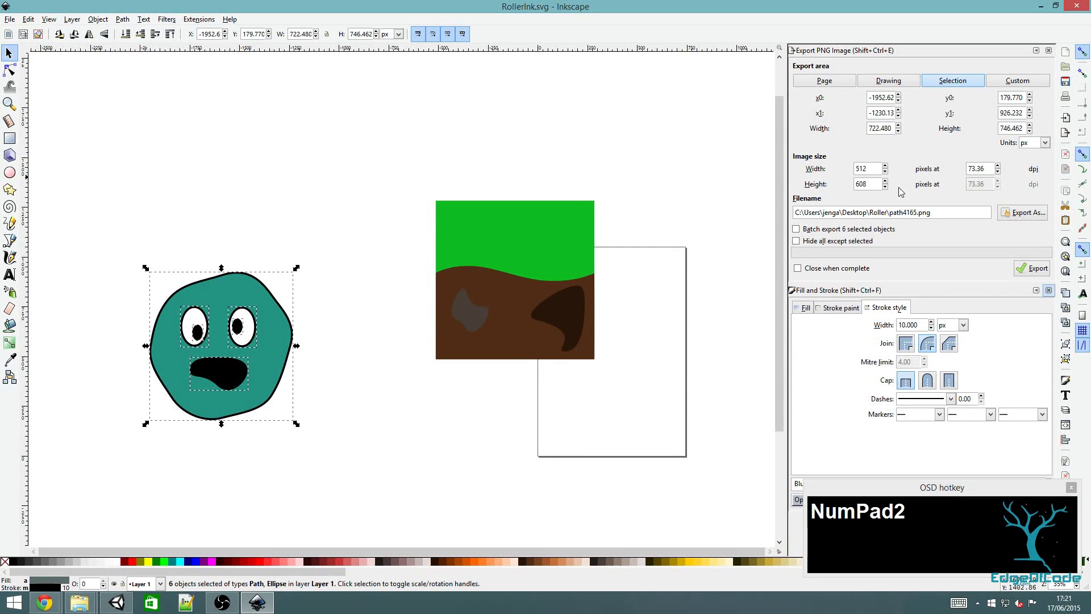
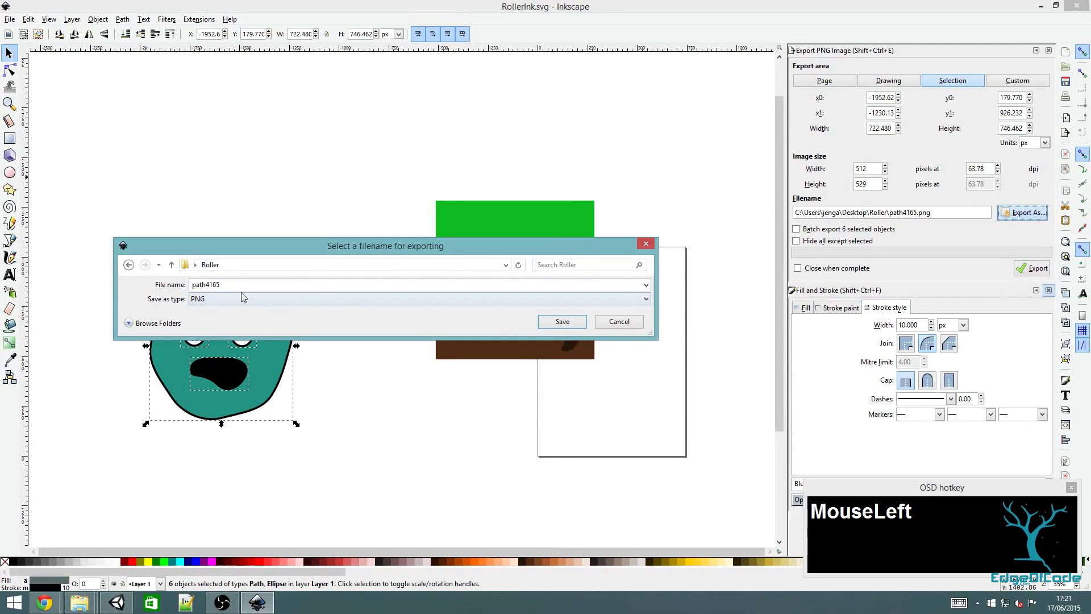
pyautogui.write('charcter')
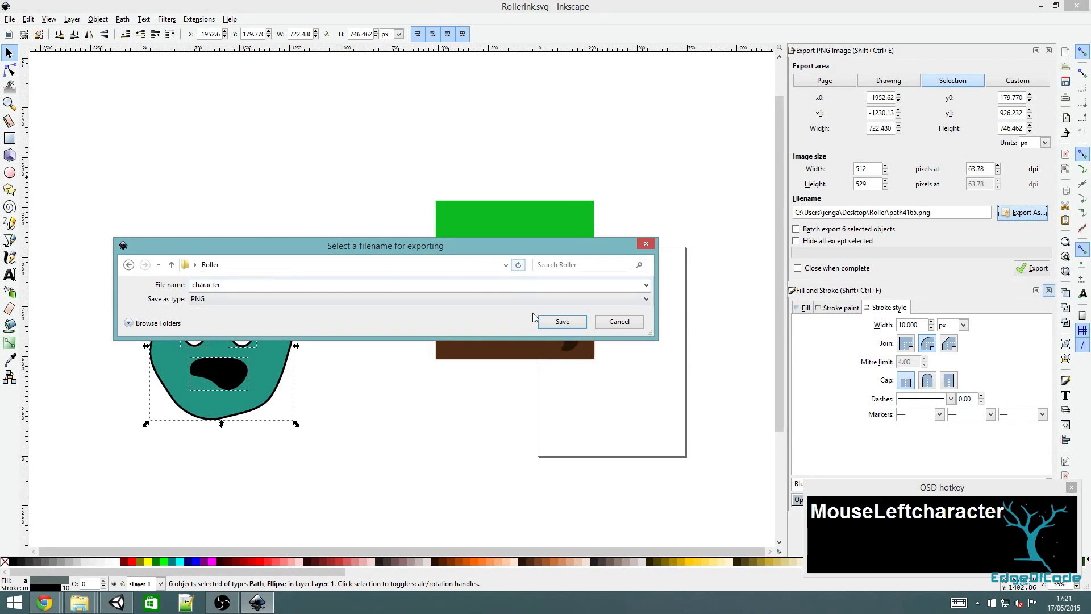
# Export character.png to Roller, then select the ground tile and name its export ground
pyautogui.moveTo(554, 327); pyautogui.dragTo(860, 309)
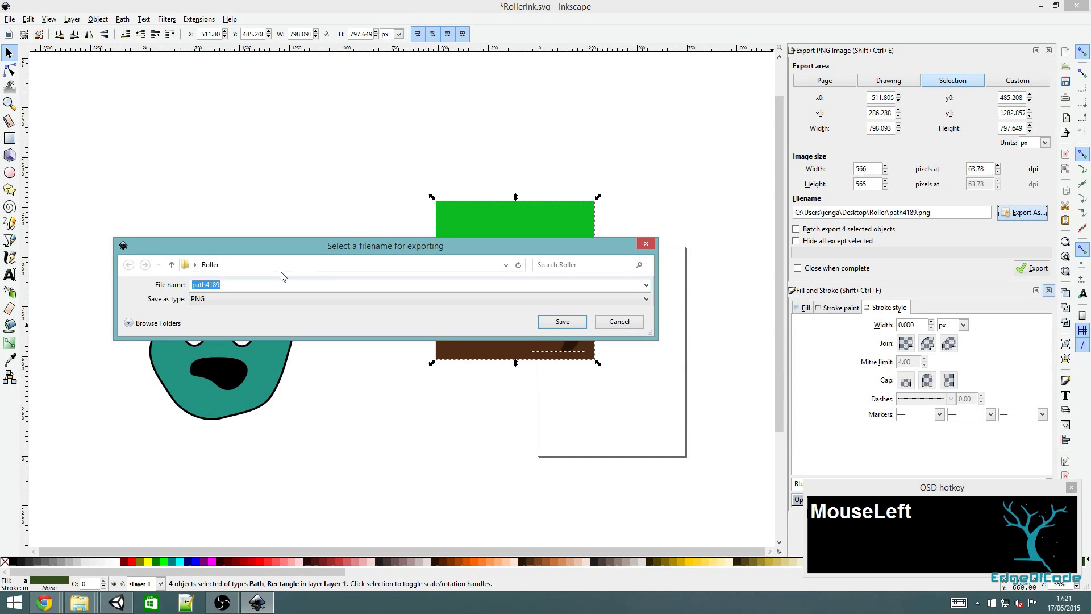
pyautogui.write('ground')
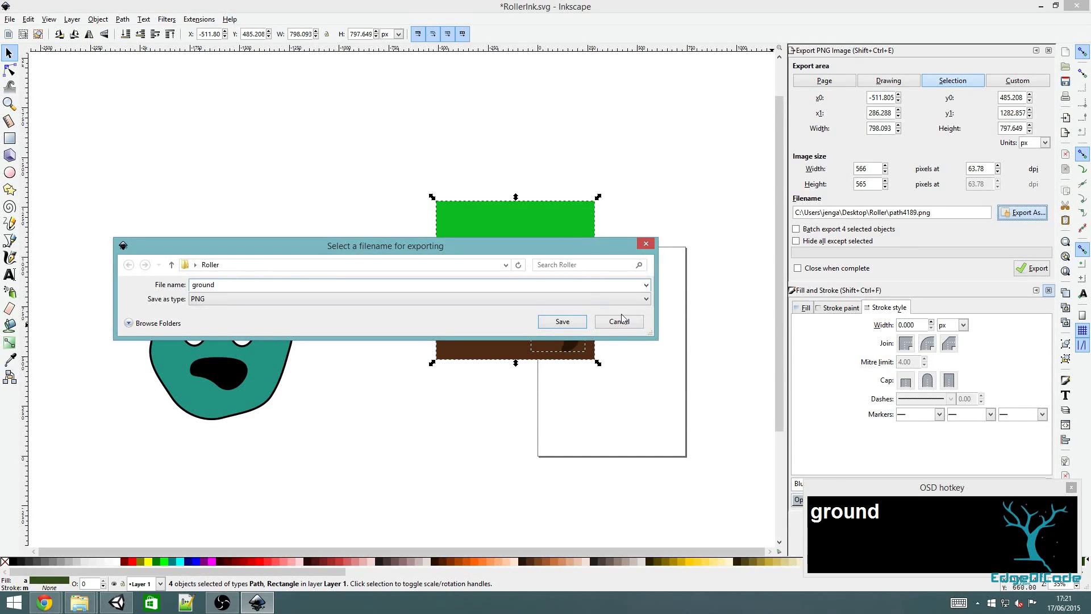
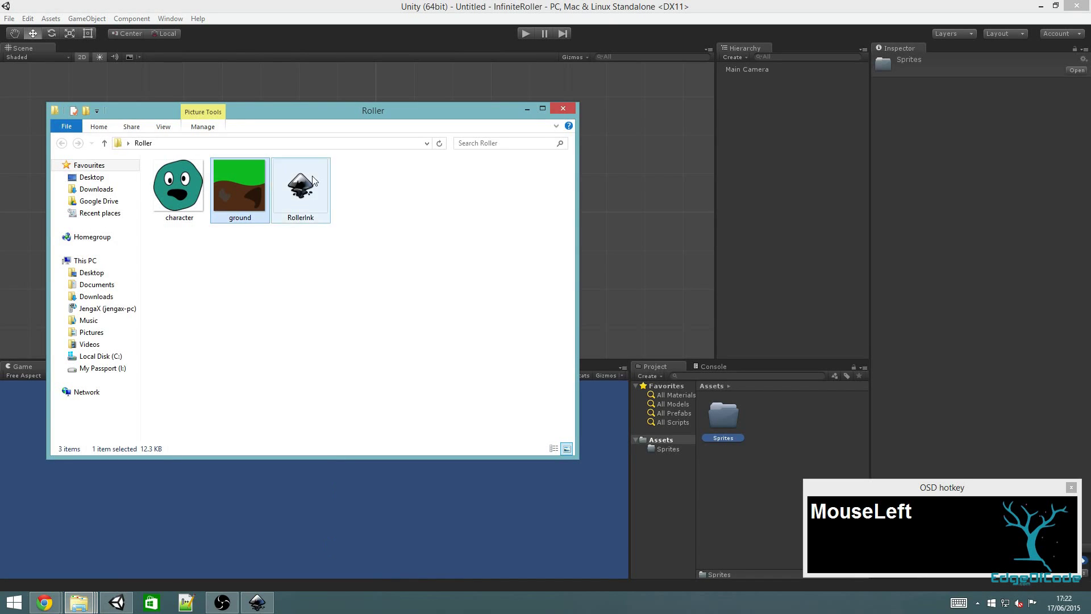
# Drag the character and ground PNGs into the project's Sprites folder
pyautogui.moveTo(246, 191); pyautogui.dragTo(379, 259)
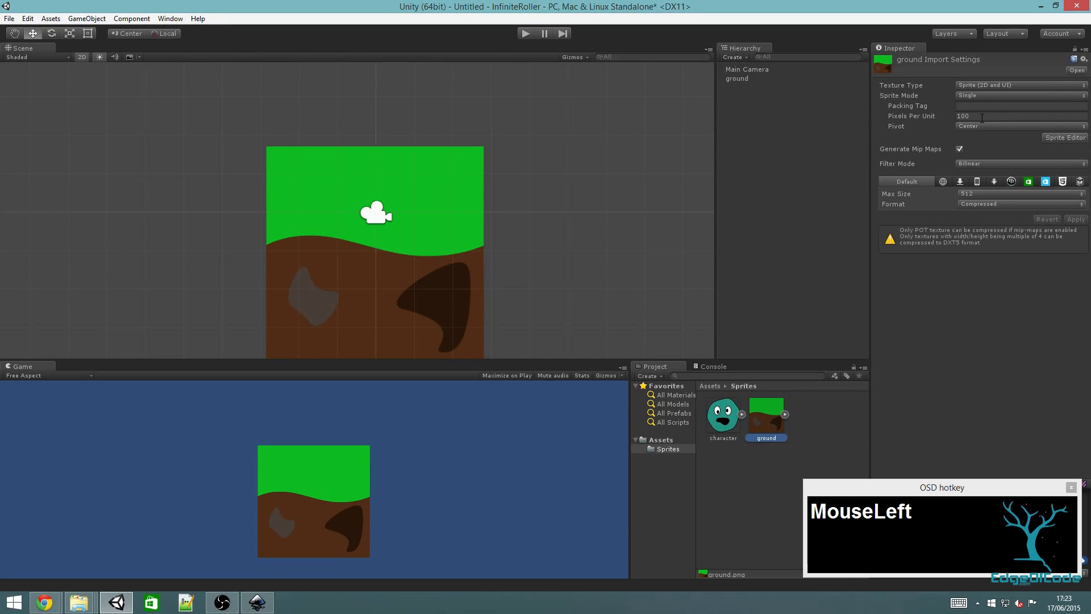
# Enter 200 as the ground sprite's Pixels Per Unit value
pyautogui.press('KP_2')
pyautogui.press('KP_0')
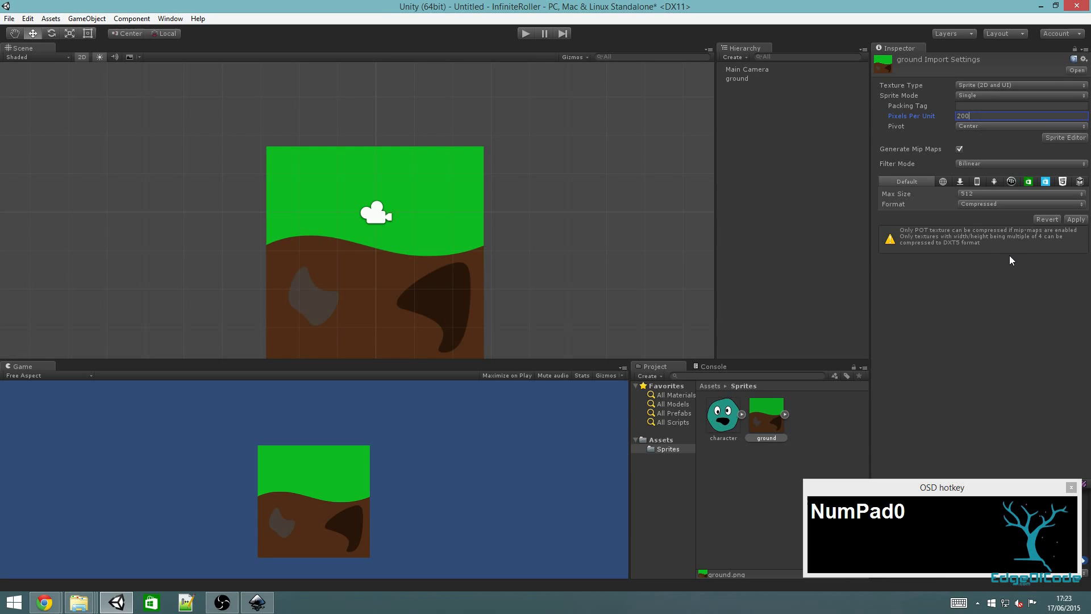
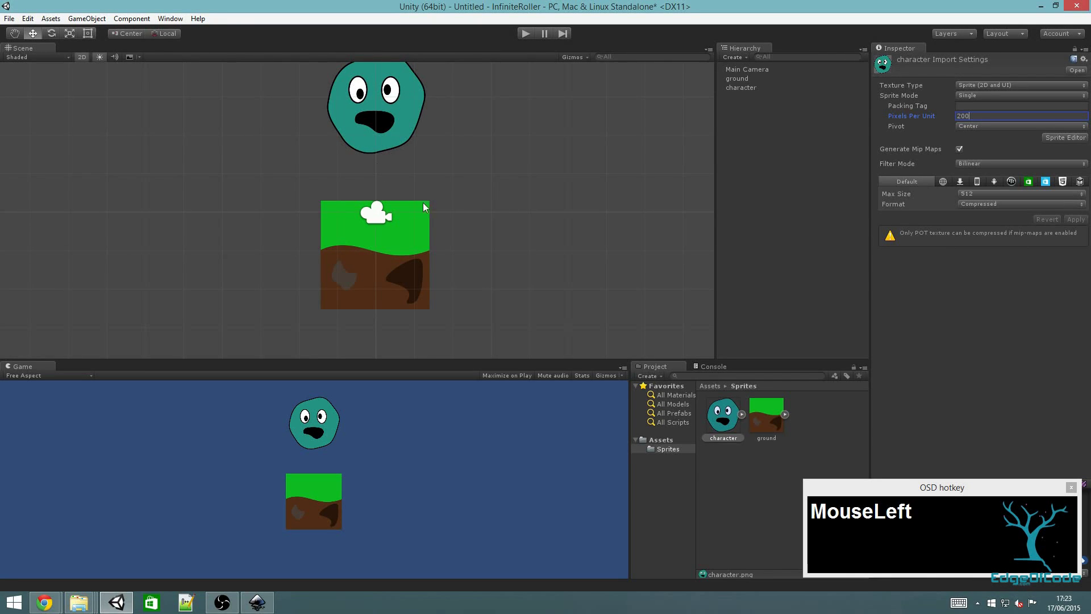
pyautogui.moveTo(528, 173); pyautogui.dragTo(507, 144)
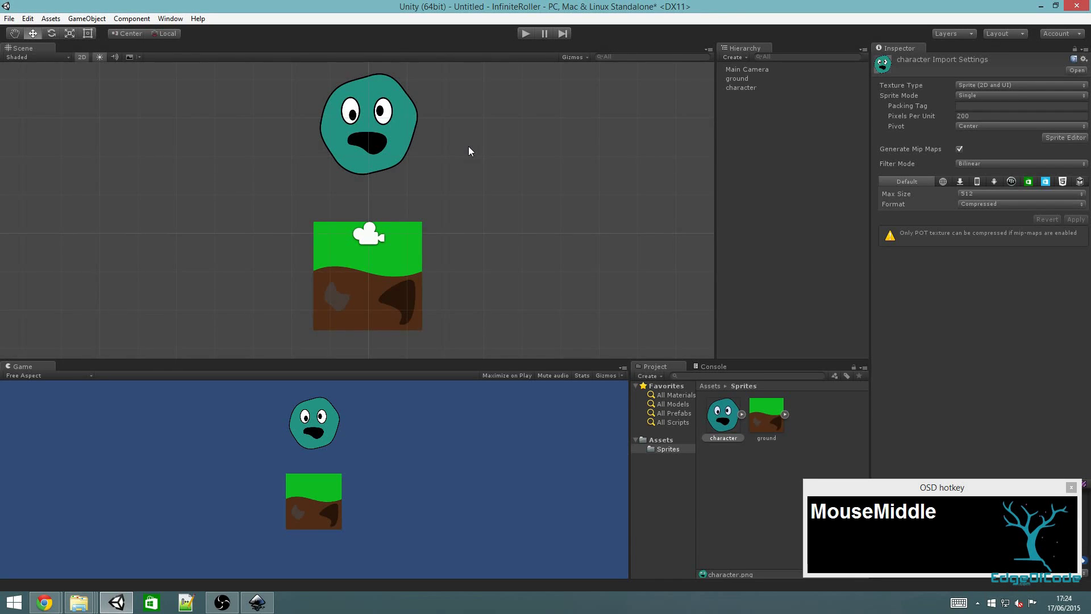
pyautogui.scroll(-3)
pyautogui.scroll(3)
pyautogui.scroll(-3)
pyautogui.scroll(3)
pyautogui.scroll(-3)
pyautogui.scroll(3)
pyautogui.scroll(-3)
pyautogui.moveTo(16, 34); pyautogui.dragTo(367, 283)
pyautogui.press('ctrl+z')
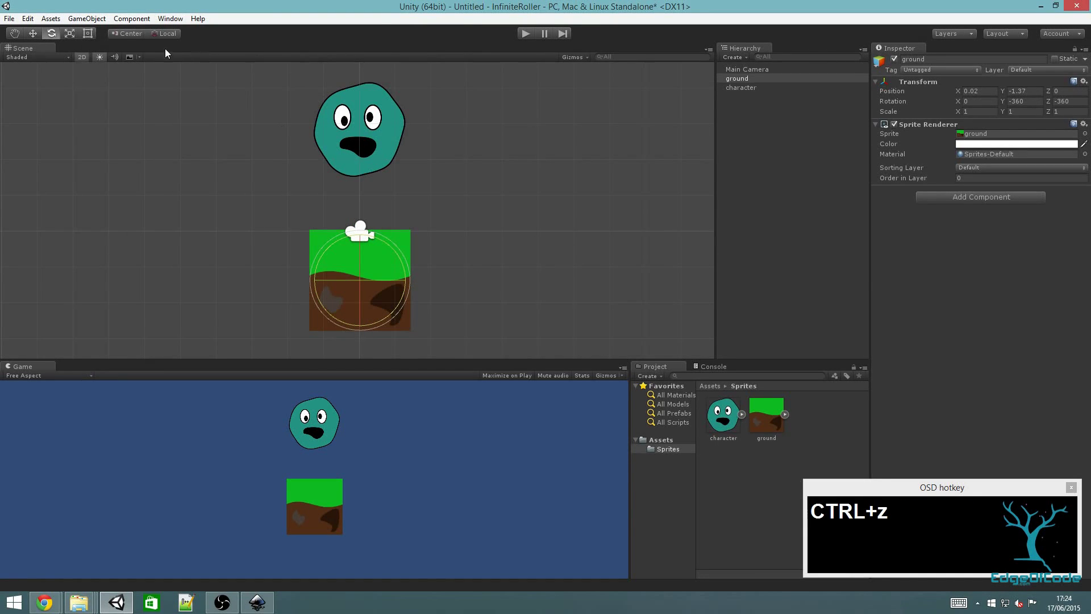
pyautogui.moveTo(73, 36); pyautogui.dragTo(408, 286)
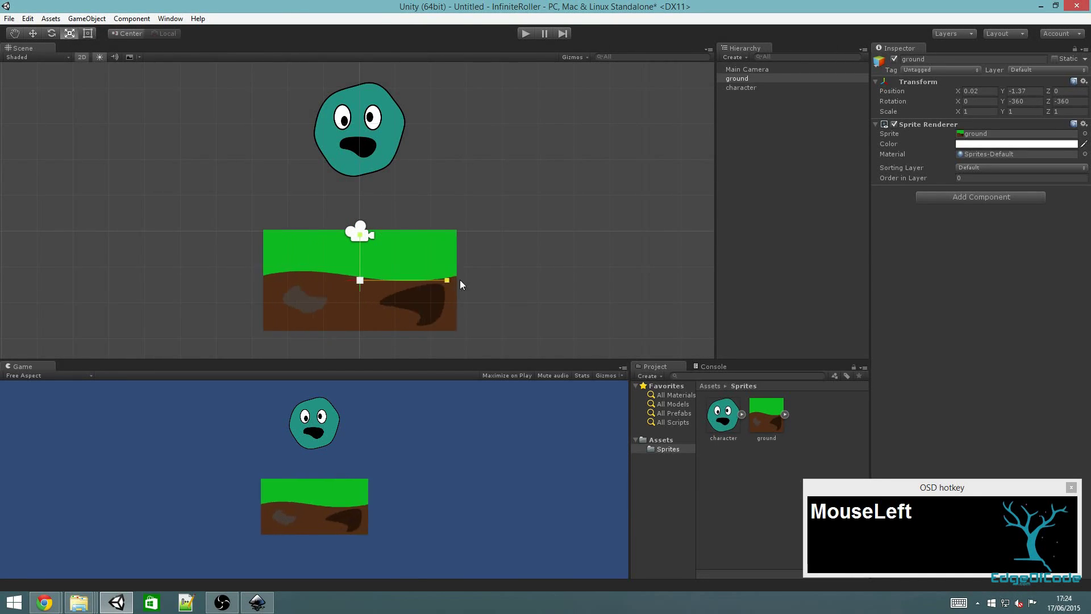
pyautogui.press('ctrl+z')
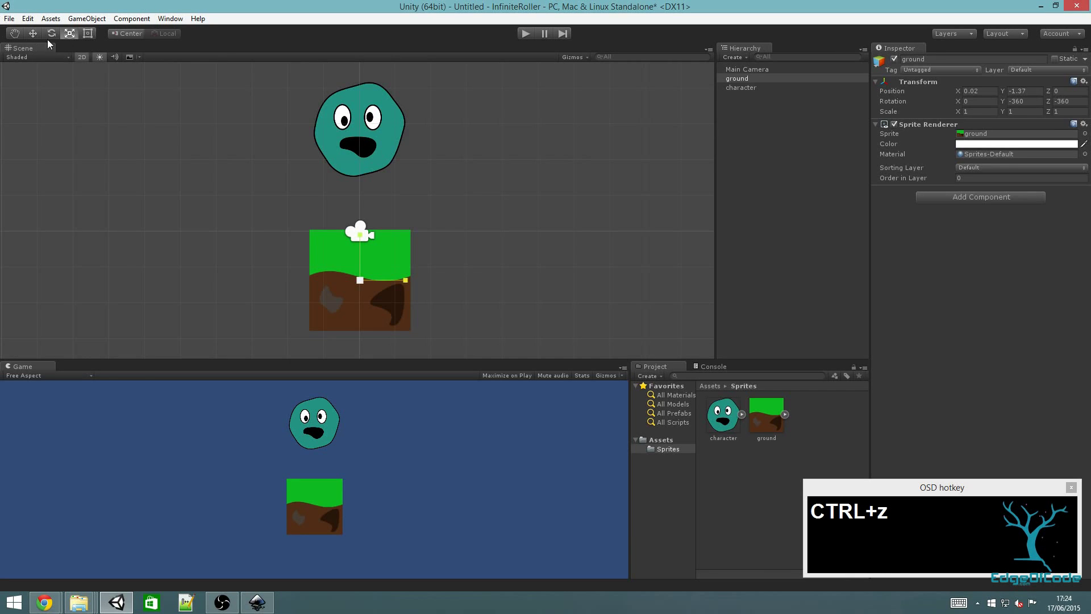
pyautogui.moveTo(92, 36); pyautogui.dragTo(430, 311)
pyautogui.press('ctrl+z')
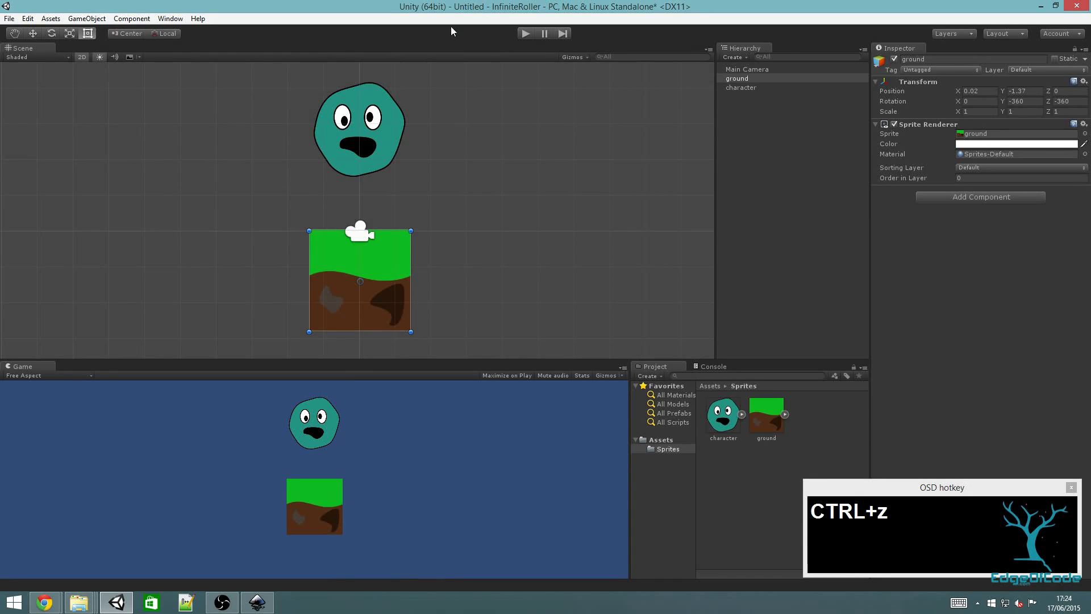
pyautogui.moveTo(528, 35); pyautogui.dragTo(27, 58)
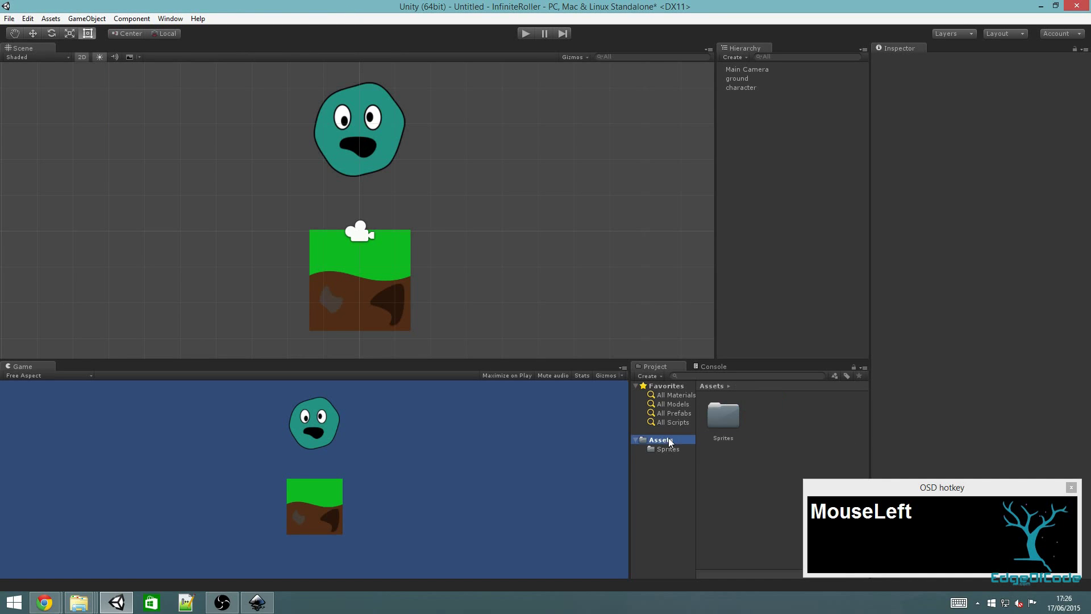
# Create a new folder named Scenes in the Assets root
pyautogui.moveTo(768, 421); pyautogui.dragTo(876, 235)
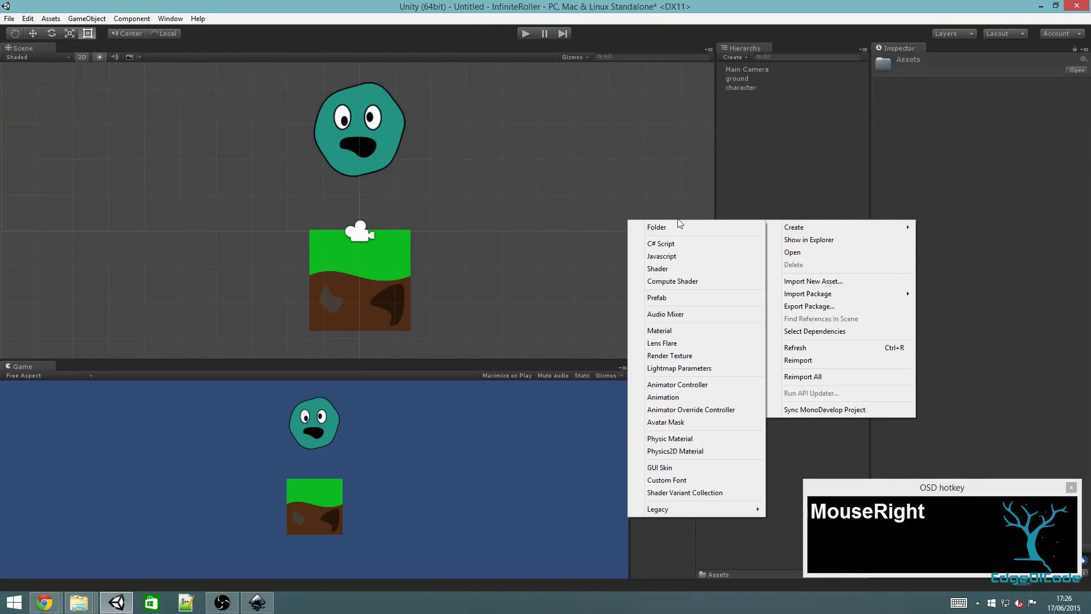
pyautogui.moveTo(669, 227); pyautogui.dragTo(673, 233)
pyautogui.press('shift+s')
pyautogui.write('_')
pyautogui.press('BackSpace')
pyautogui.write('cenes')
pyautogui.press('Return')
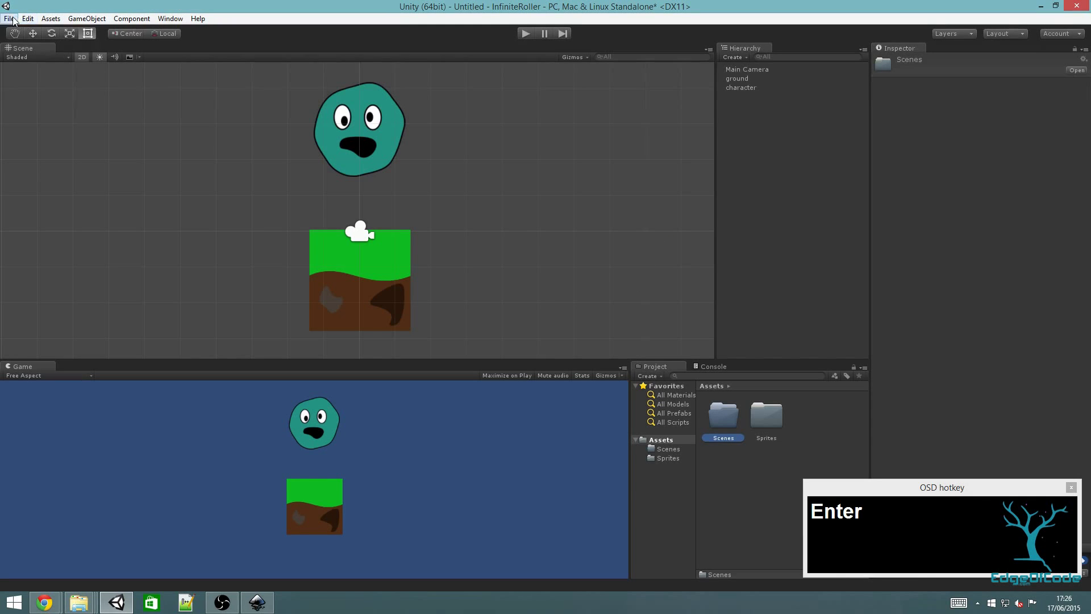
# Save the scene as RollerLine inside the project's Scenes folder
pyautogui.click(13, 21)
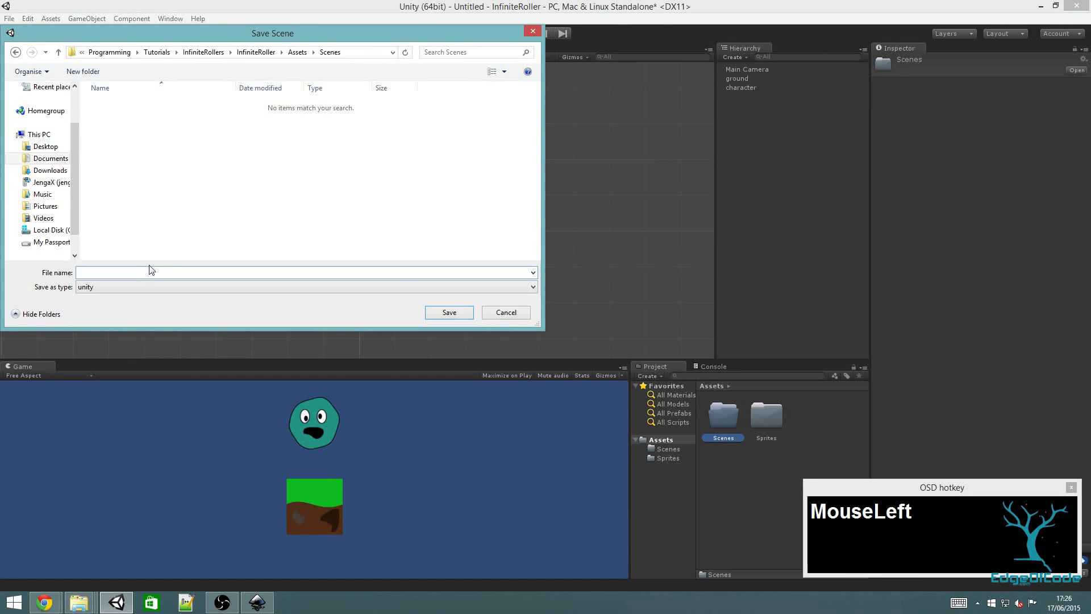
pyautogui.press('shift+9')
pyautogui.press('BackSpace')
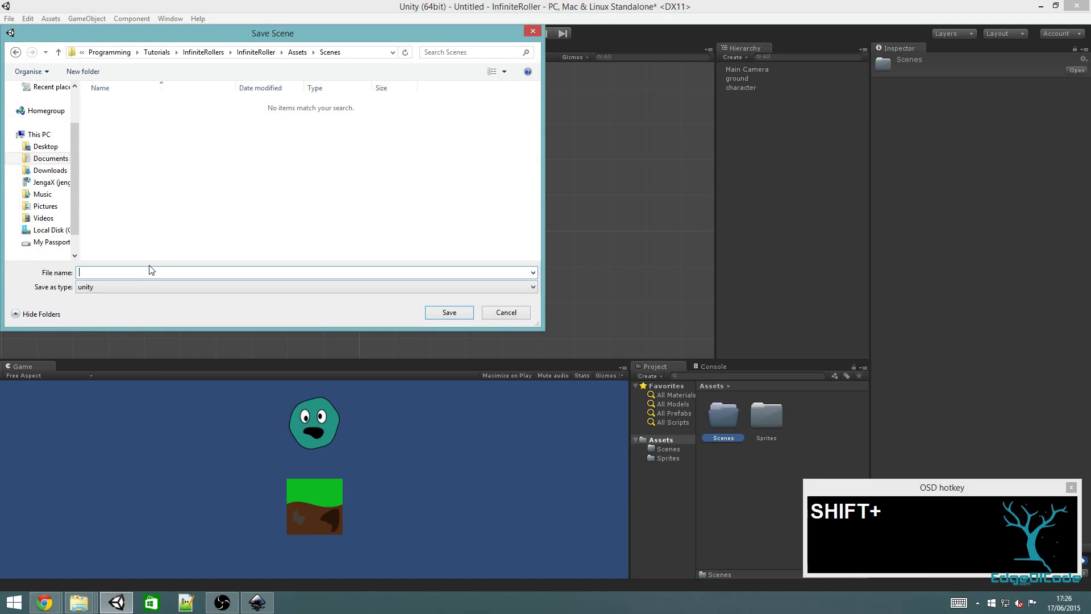
pyautogui.write('Roller')
pyautogui.write('Libne')
pyautogui.press('BackSpace')
pyautogui.write('ne')
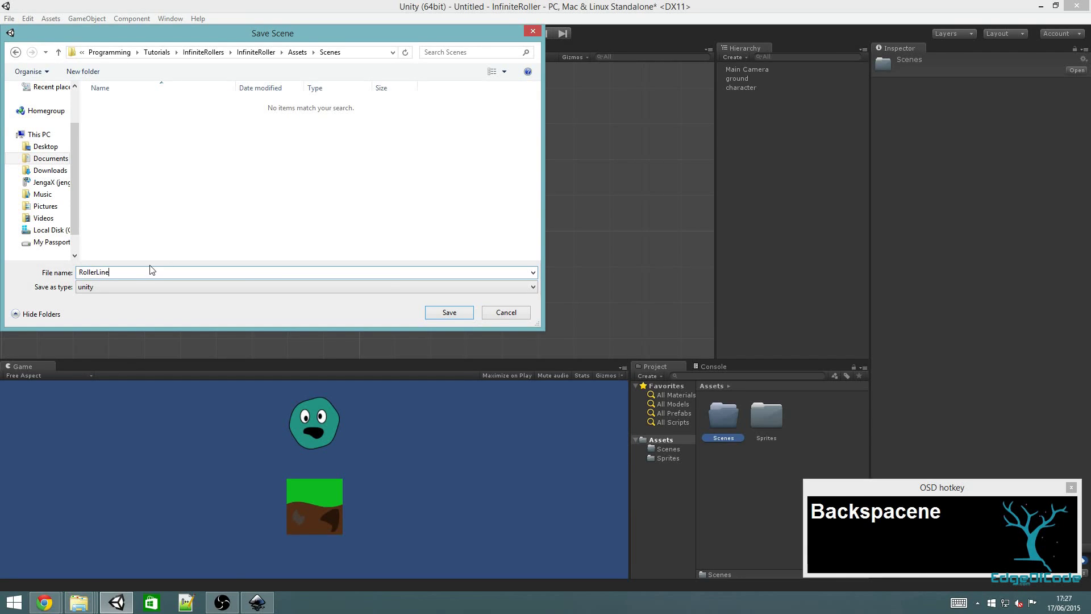
pyautogui.click(454, 320)
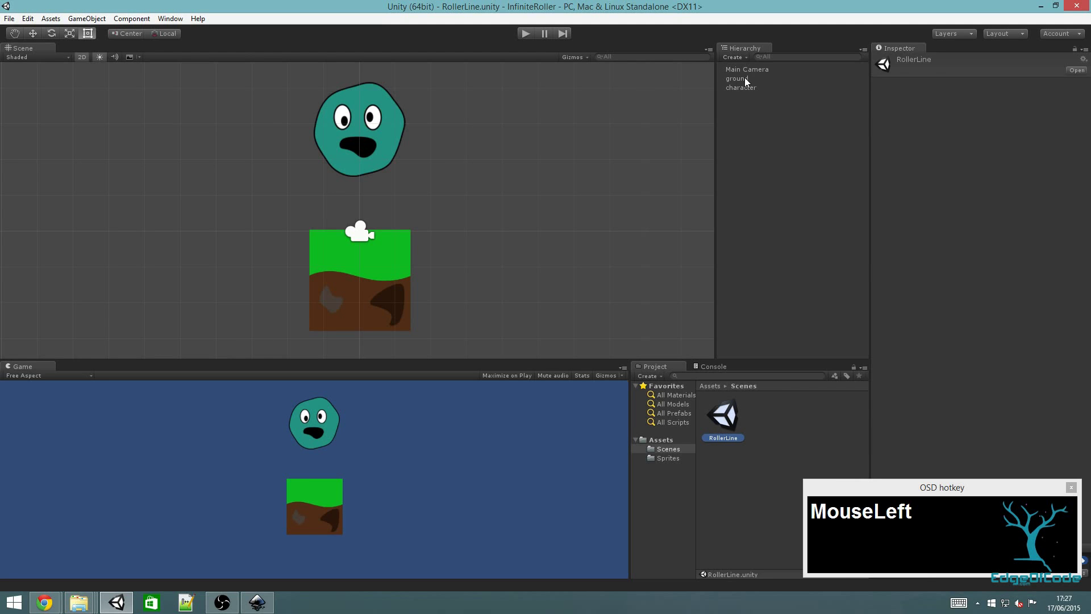
pyautogui.moveTo(749, 90); pyautogui.dragTo(44, 118)
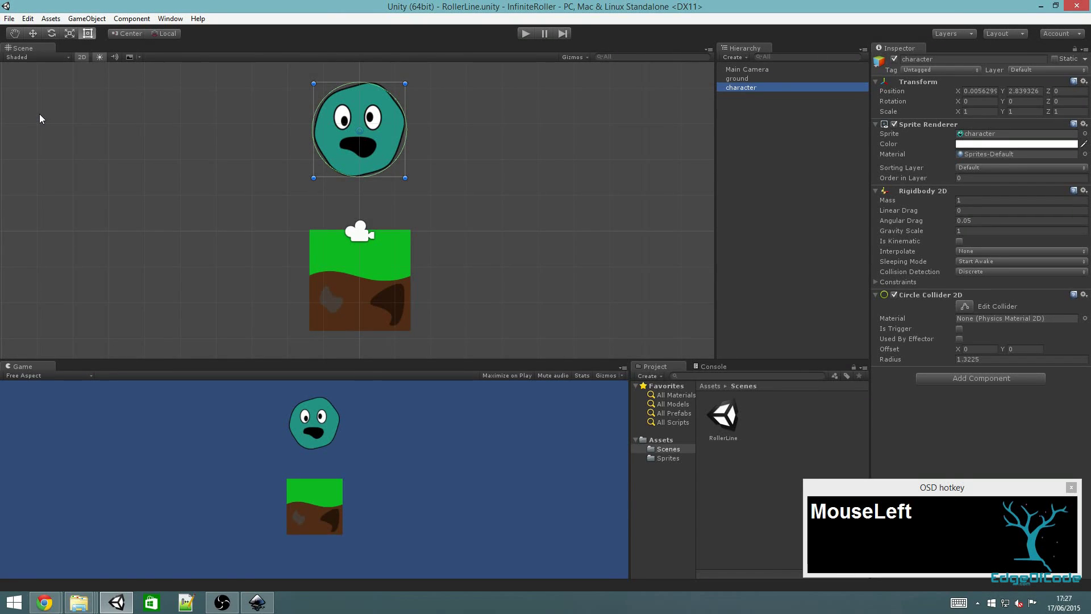